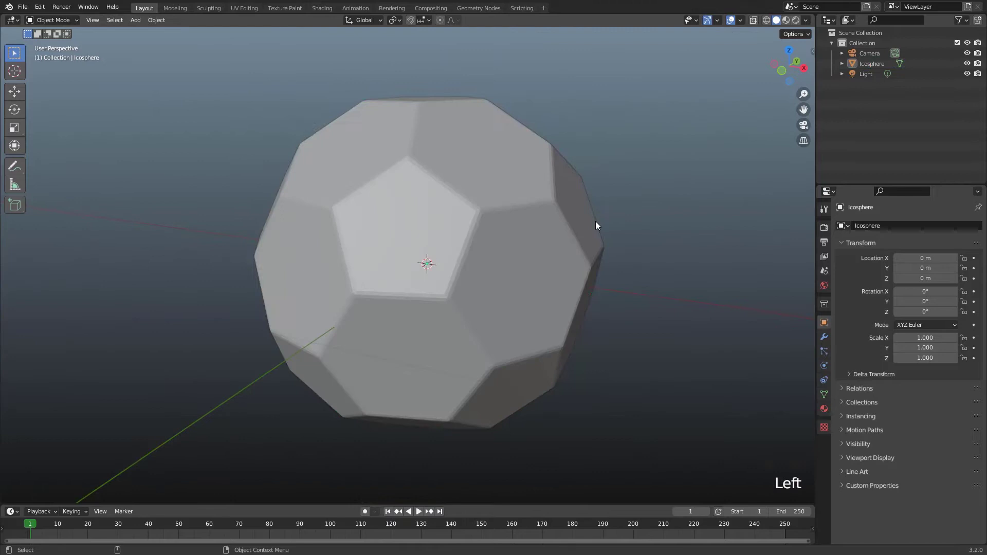
Review the icosphere's modifier stack in Modifier Properties and browse the Add Modifier list
{"action": "left_click_drag", "start_coordinate": [525, 239], "coordinate": [825, 335]}
{"action": "left_click", "coordinate": [825, 334]}
{"action": "left_click", "coordinate": [858, 230]}
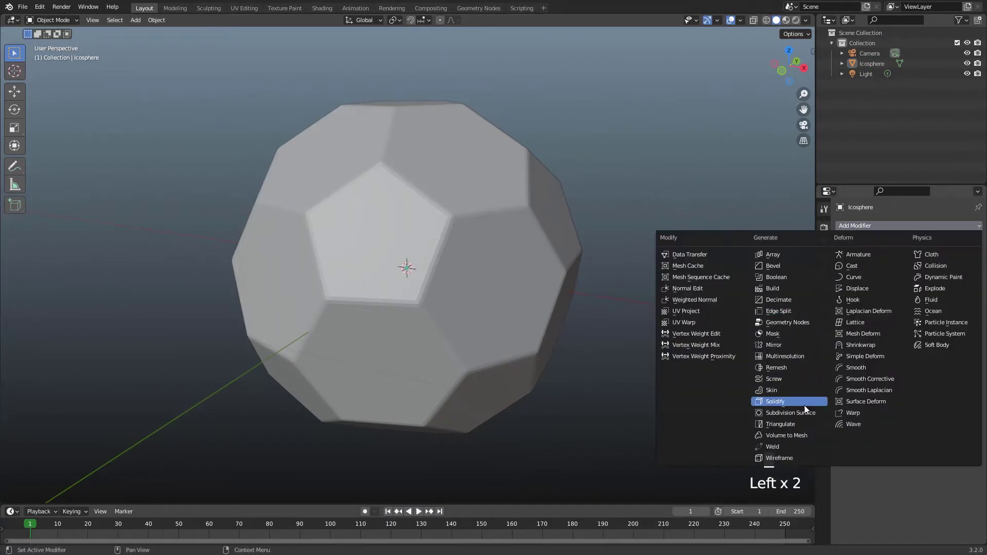
{"action": "left_click_drag", "start_coordinate": [806, 415], "coordinate": [870, 292]}
{"action": "left_click_drag", "start_coordinate": [953, 255], "coordinate": [489, 226]}
Enter Edit Mode on the subdivided icosphere mesh
{"action": "key", "text": "Tab"}
{"action": "left_click_drag", "start_coordinate": [496, 229], "coordinate": [496, 250]}
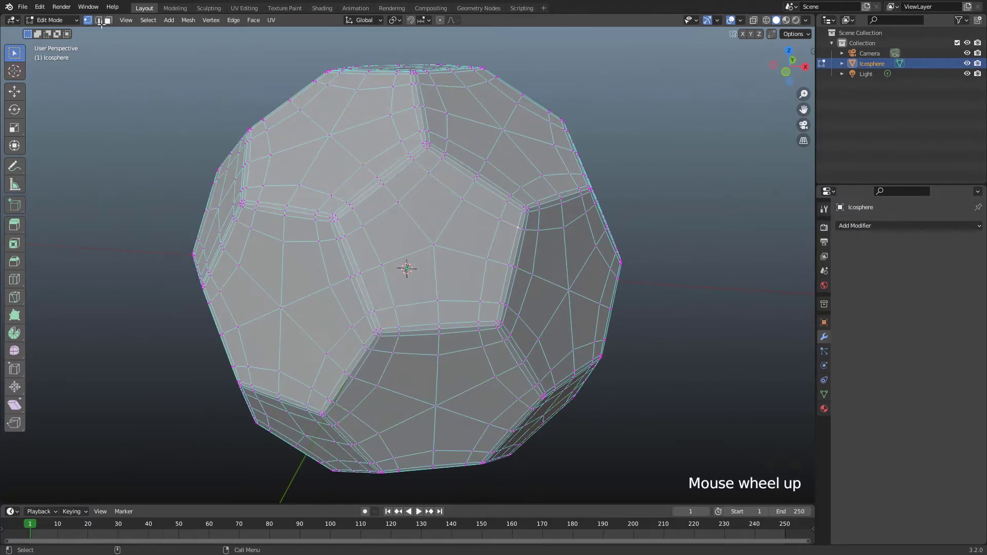
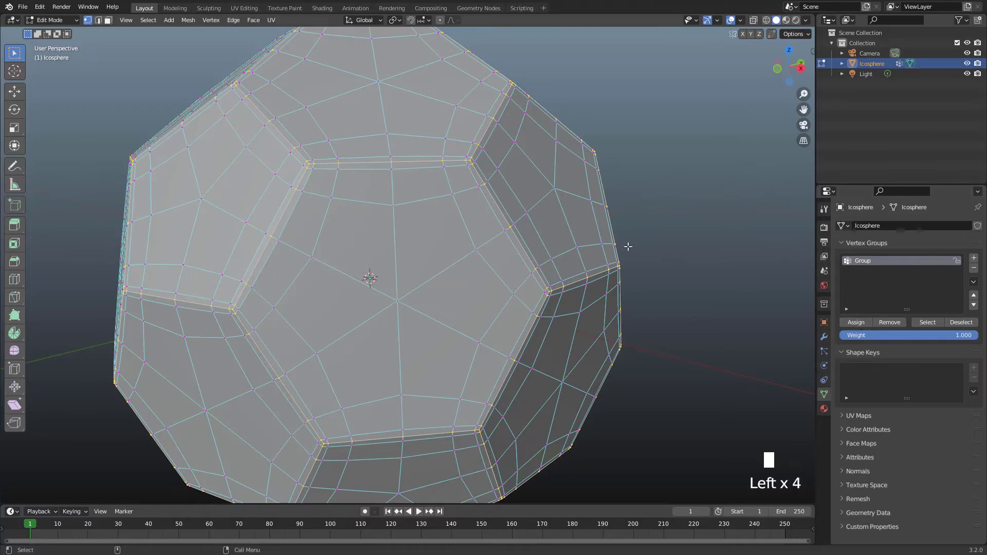
Back in Object Mode, add a Cast modifier (Deform > Cast) to the icosphere
{"action": "key", "text": "Tab"}
{"action": "left_click", "coordinate": [683, 241]}
{"action": "left_click", "coordinate": [566, 237]}
{"action": "scroll", "scroll_direction": "down", "scroll_amount": 3}
{"action": "left_click", "coordinate": [824, 341]}
Stack several more Cast modifiers so the faceted ball rounds into a sphere
{"action": "left_click", "coordinate": [878, 231]}
{"action": "left_click_drag", "start_coordinate": [861, 268], "coordinate": [880, 232]}
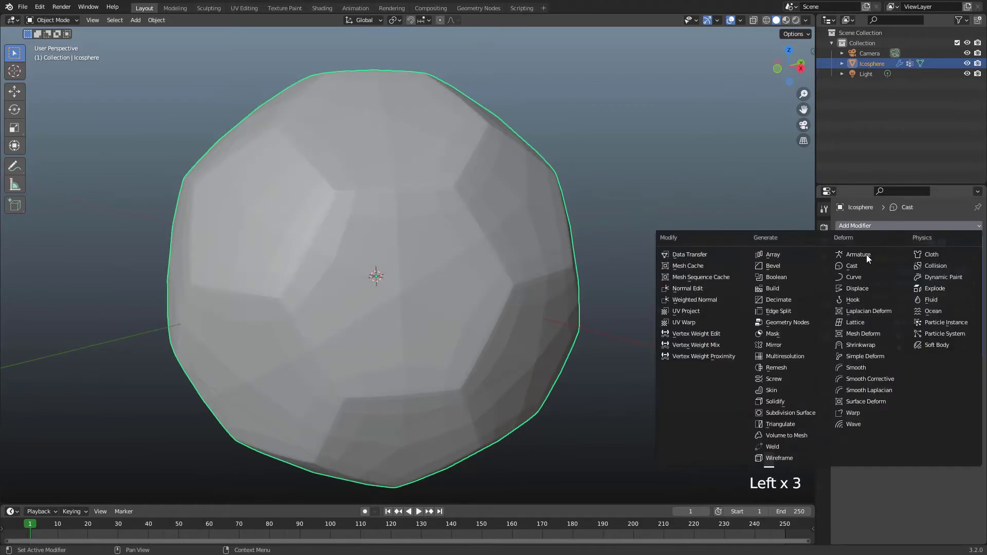
{"action": "left_click_drag", "start_coordinate": [865, 268], "coordinate": [873, 232]}
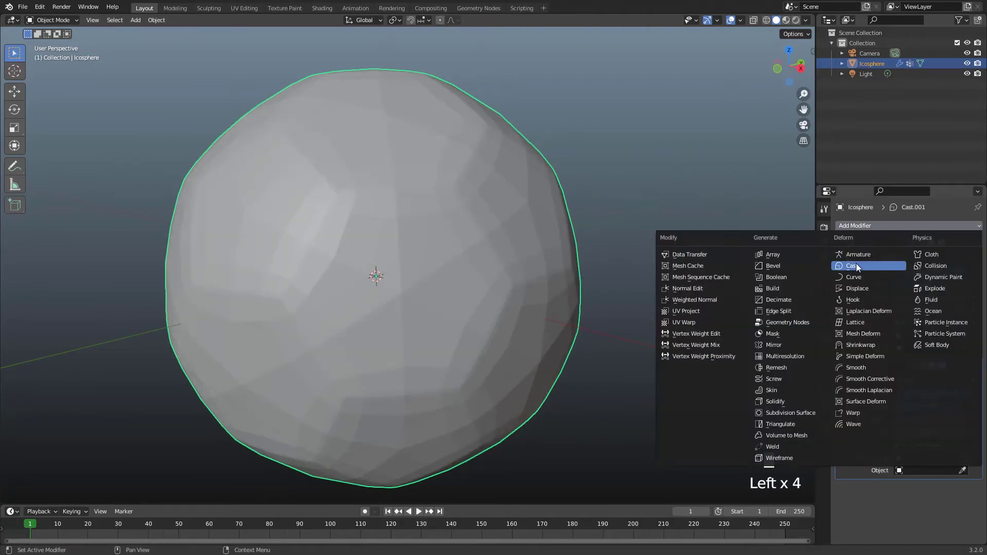
{"action": "left_click_drag", "start_coordinate": [857, 269], "coordinate": [870, 232]}
{"action": "left_click_drag", "start_coordinate": [859, 268], "coordinate": [864, 230]}
{"action": "left_click_drag", "start_coordinate": [853, 271], "coordinate": [869, 229]}
{"action": "left_click", "coordinate": [867, 227]}
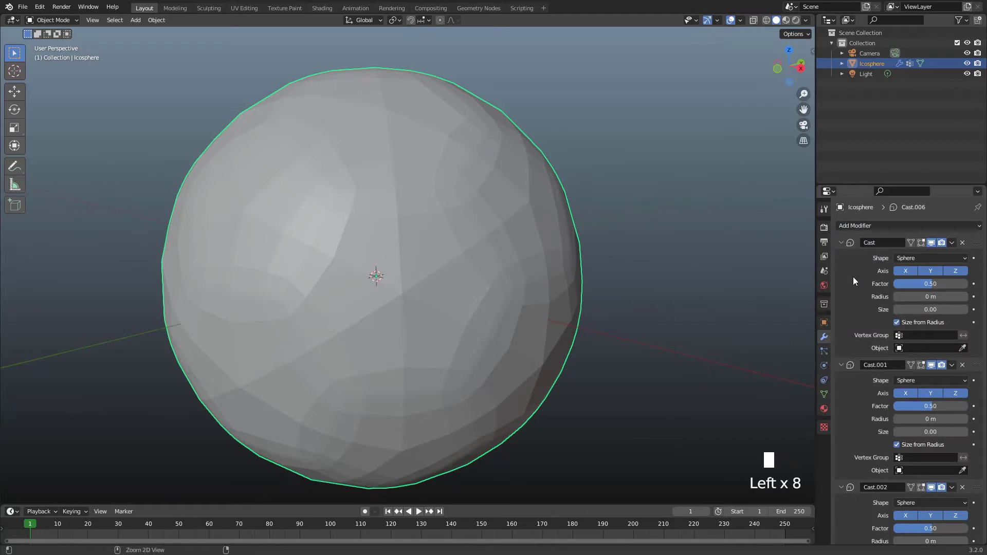
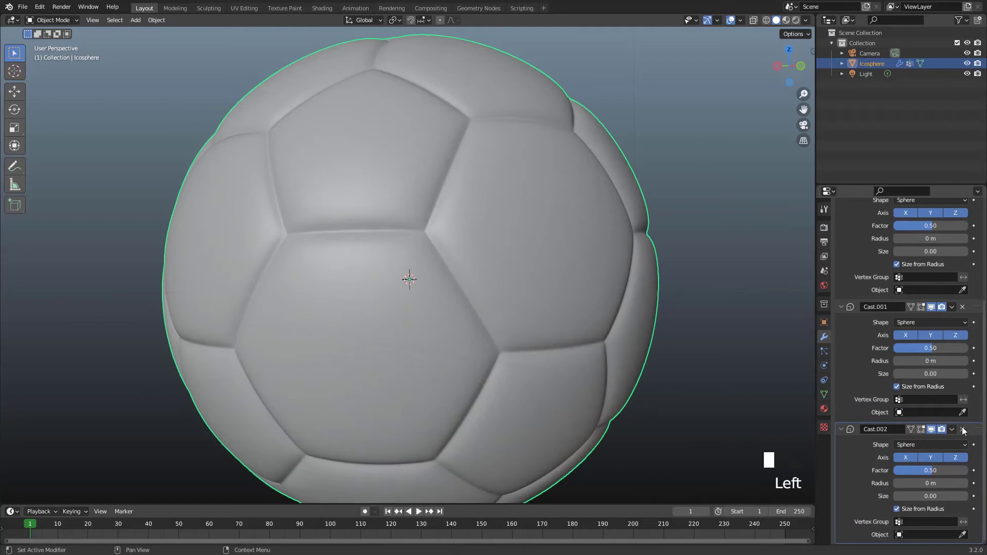
Orbit the view around the ball to inspect its patches
{"action": "scroll", "scroll_direction": "down", "scroll_amount": 3}
{"action": "left_click_drag", "start_coordinate": [463, 225], "coordinate": [486, 239]}
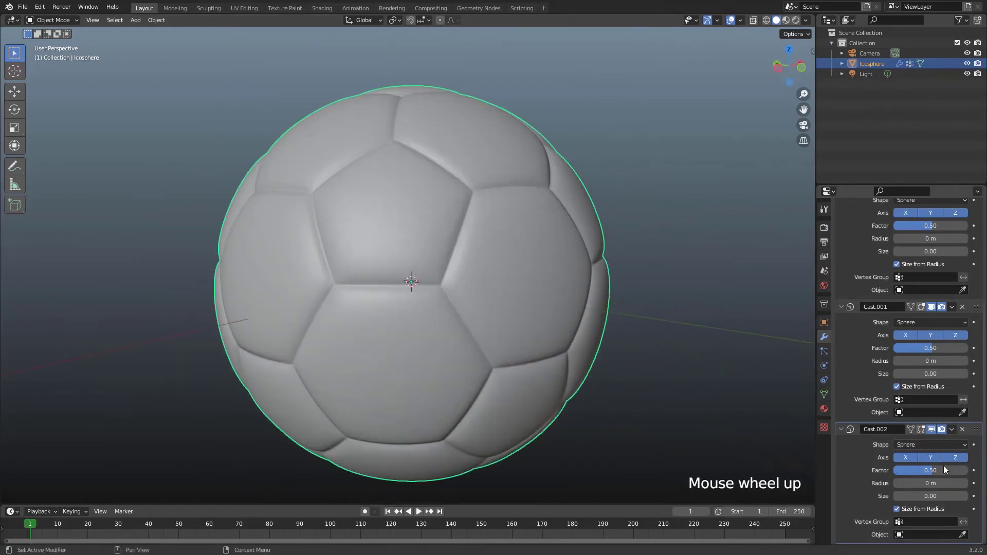
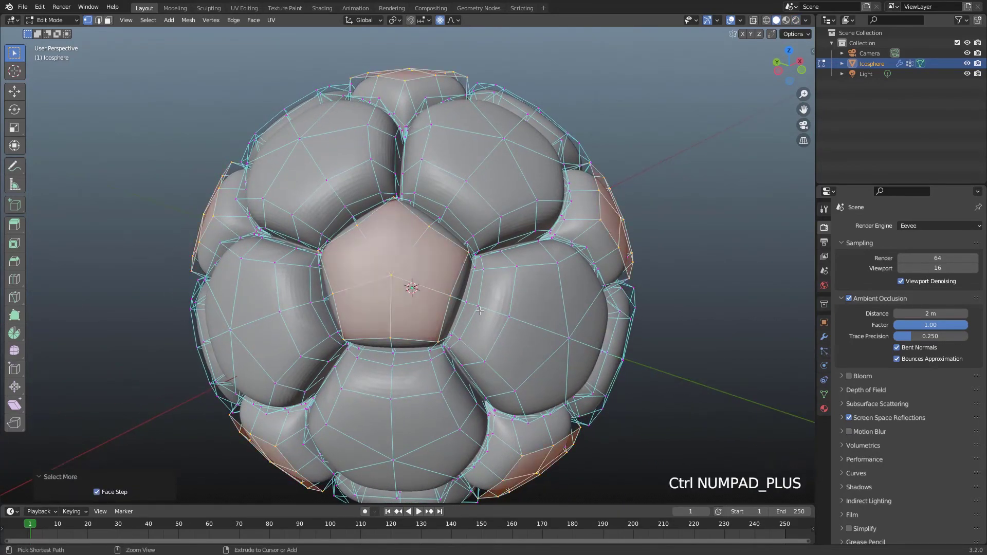
Zoom in on one pentagon patch of the ball
{"action": "key", "text": "ctrl+KP_Add"}
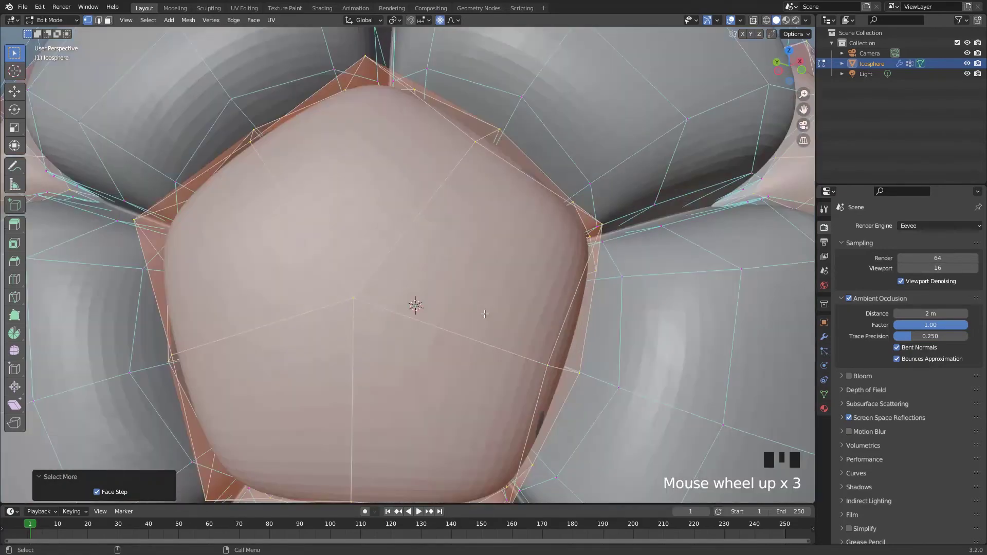
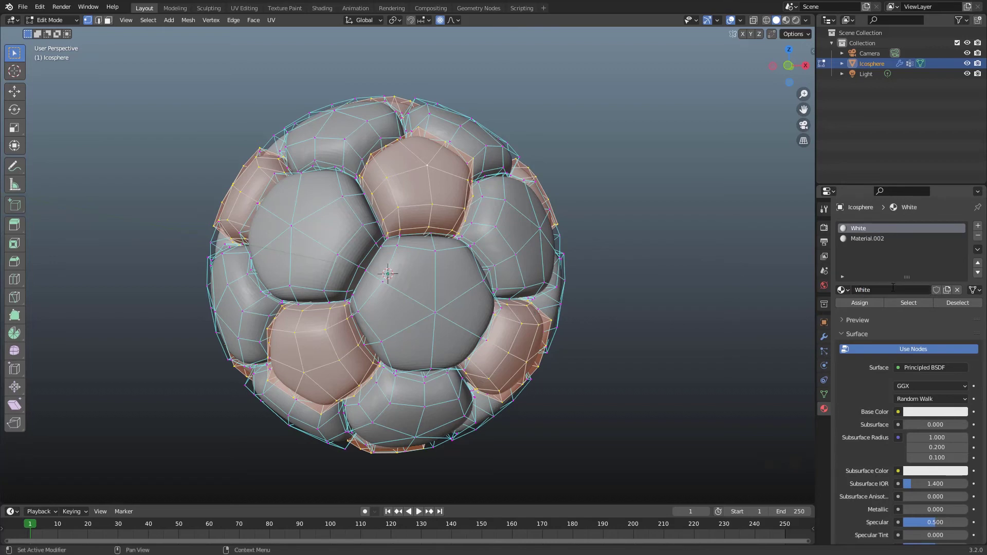
Rename the second material slot to Black and darken its Base Color value to 0
{"action": "left_click", "coordinate": [870, 245]}
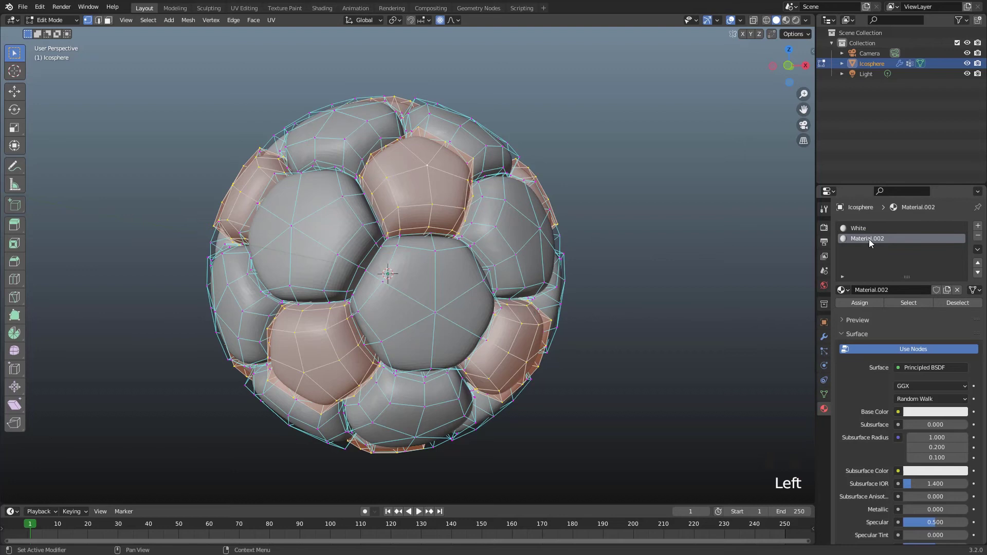
{"action": "left_click_drag", "start_coordinate": [896, 296], "coordinate": [911, 326]}
{"action": "left_click", "coordinate": [938, 417]}
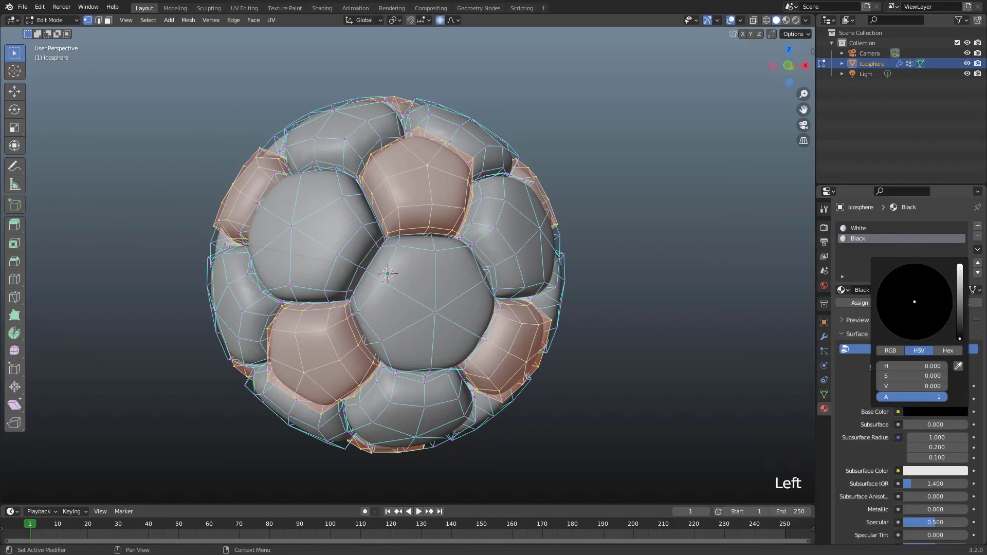
{"action": "scroll", "scroll_direction": "down", "scroll_amount": 3}
{"action": "left_click_drag", "start_coordinate": [919, 450], "coordinate": [896, 409]}
{"action": "scroll", "scroll_direction": "up", "scroll_amount": 3}
Assign the Black material to the selected pentagon patches
{"action": "left_click_drag", "start_coordinate": [865, 304], "coordinate": [798, 25]}
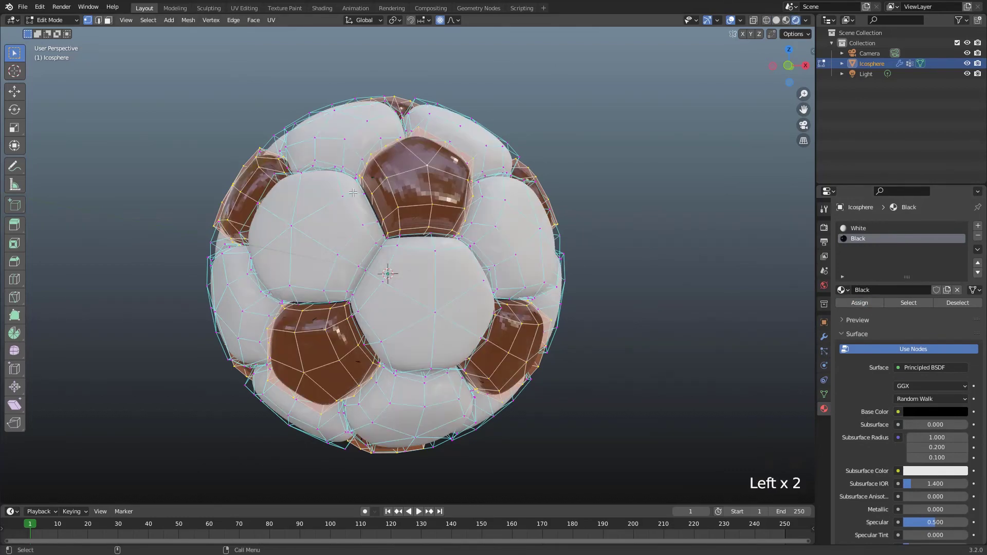
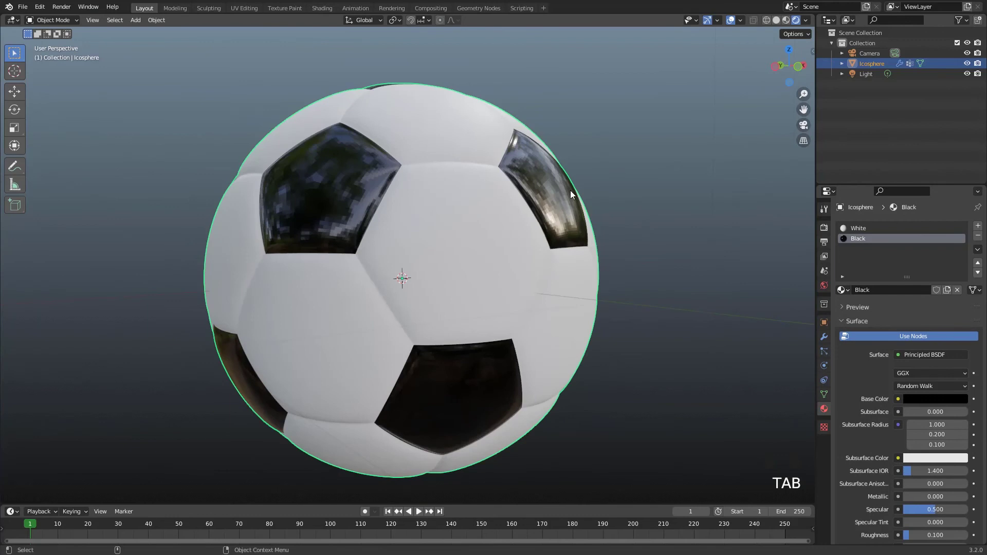
Orbit the ball and review the White material's settings
{"action": "left_click_drag", "start_coordinate": [625, 197], "coordinate": [551, 202]}
{"action": "left_click", "coordinate": [534, 201]}
{"action": "left_click_drag", "start_coordinate": [533, 201], "coordinate": [460, 224]}
{"action": "left_click_drag", "start_coordinate": [460, 224], "coordinate": [869, 238]}
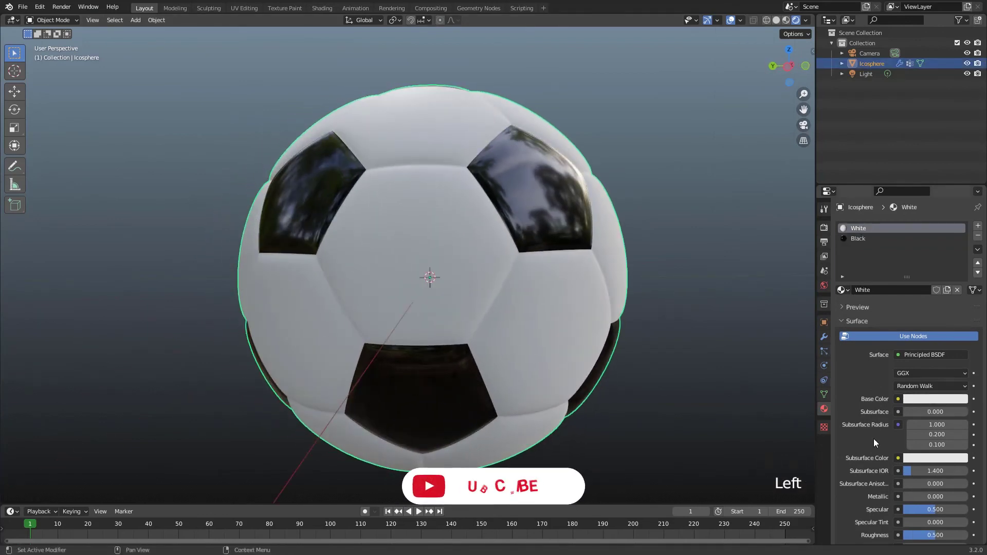
{"action": "scroll", "scroll_direction": "down", "scroll_amount": 3}
{"action": "left_click_drag", "start_coordinate": [921, 453], "coordinate": [890, 326]}
{"action": "scroll", "scroll_direction": "up", "scroll_amount": 3}
Switch to the Black material slot and bring up its Base Color picker to recolour the patches
{"action": "left_click", "coordinate": [952, 399]}
{"action": "left_click", "coordinate": [635, 199]}
{"action": "scroll", "scroll_direction": "down", "scroll_amount": 3}
{"action": "middle_click", "coordinate": [501, 216]}
{"action": "left_click_drag", "start_coordinate": [508, 214], "coordinate": [513, 227]}
{"action": "scroll", "scroll_direction": "up", "scroll_amount": 3}
{"action": "middle_click", "coordinate": [496, 216]}
{"action": "left_click_drag", "start_coordinate": [474, 223], "coordinate": [882, 244]}
{"action": "left_click_drag", "start_coordinate": [955, 400], "coordinate": [961, 359]}
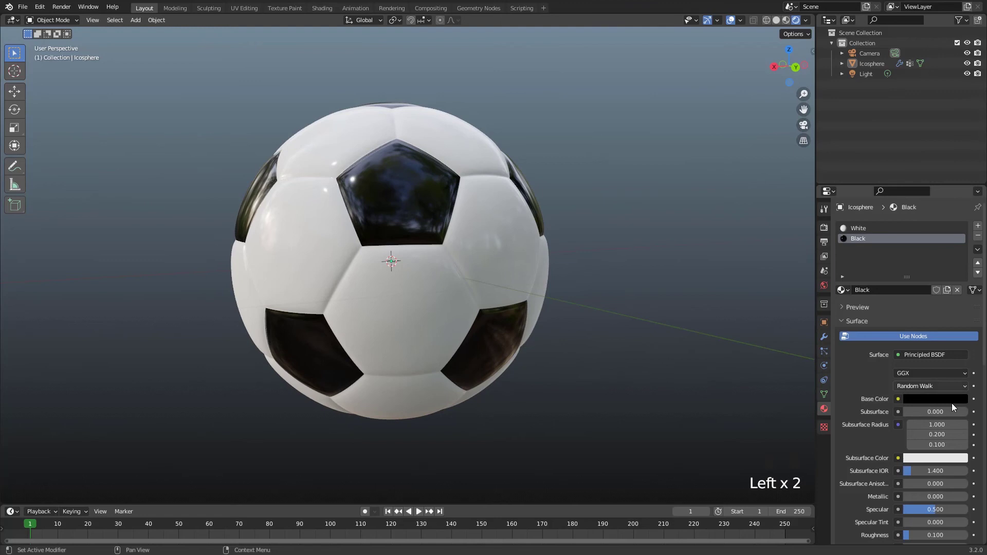
{"action": "left_click", "coordinate": [954, 403]}
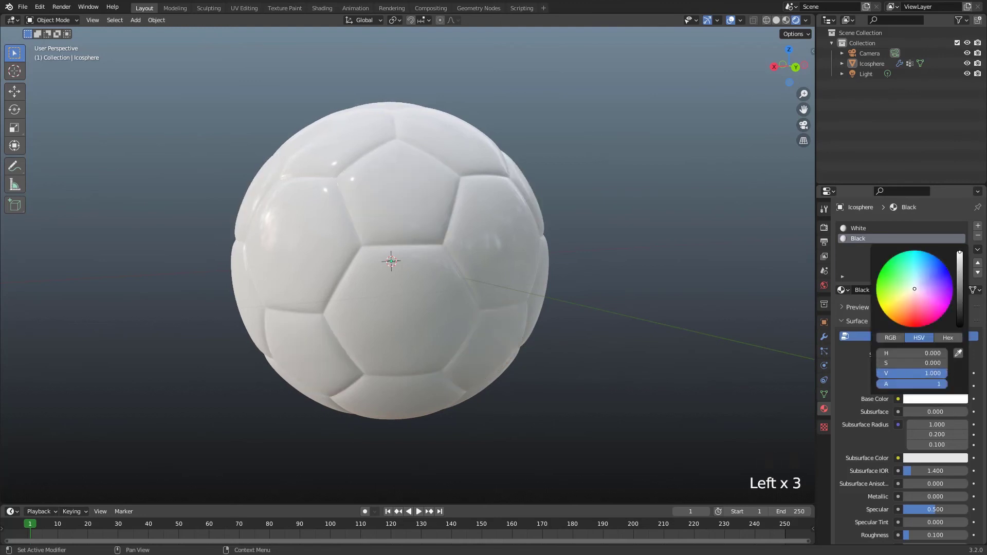